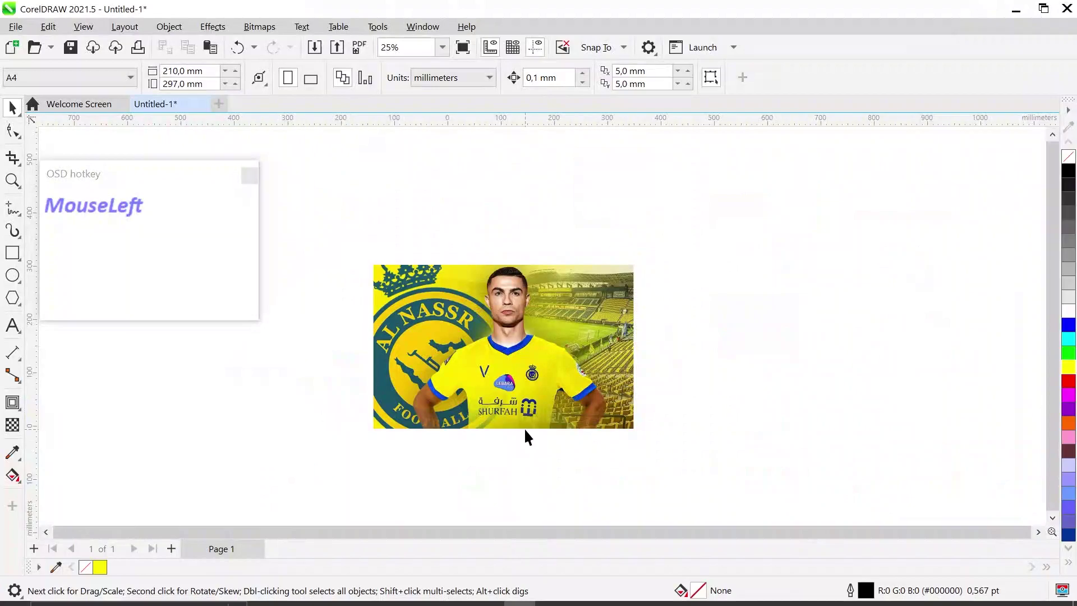
With the Bézier tool, start the outline at the photo's bottom edge and anchor it along the torso
scroll(up, 3)
scroll(down, 3)
scroll(up, 3)
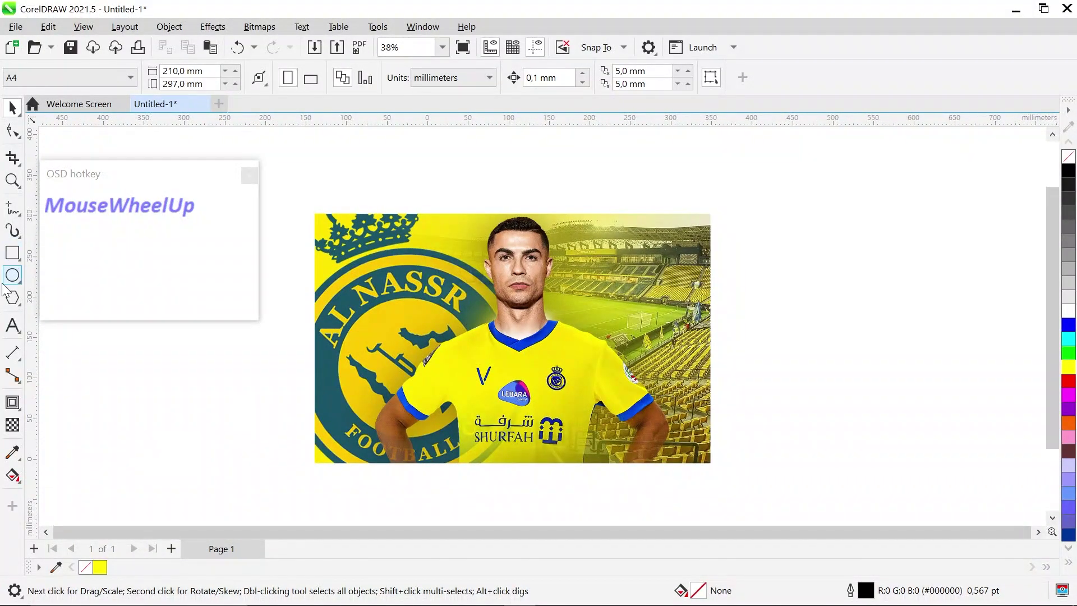
click(22, 219)
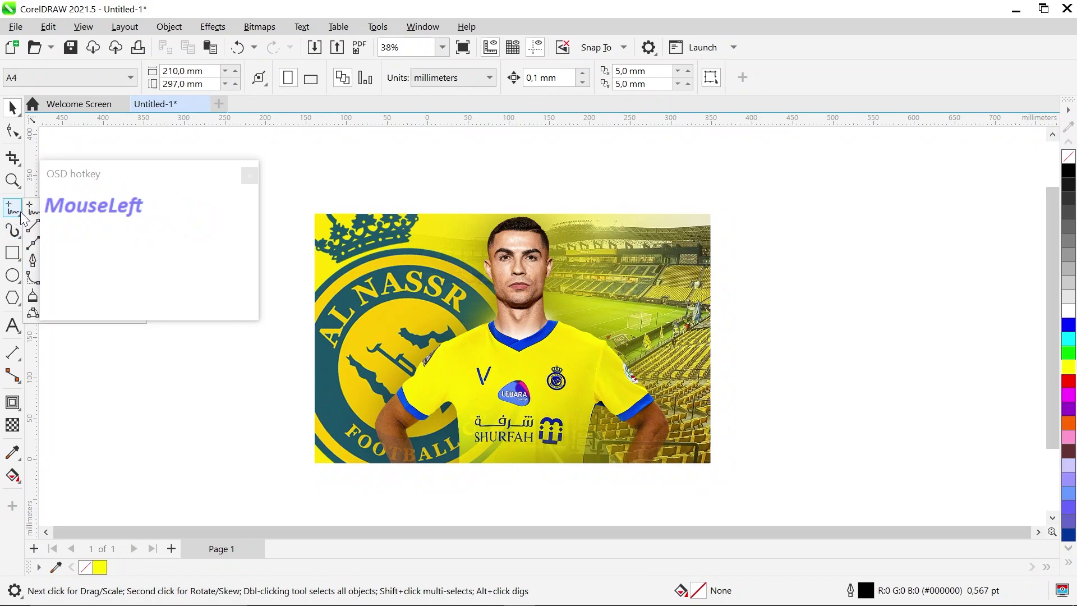
scroll(up, 3)
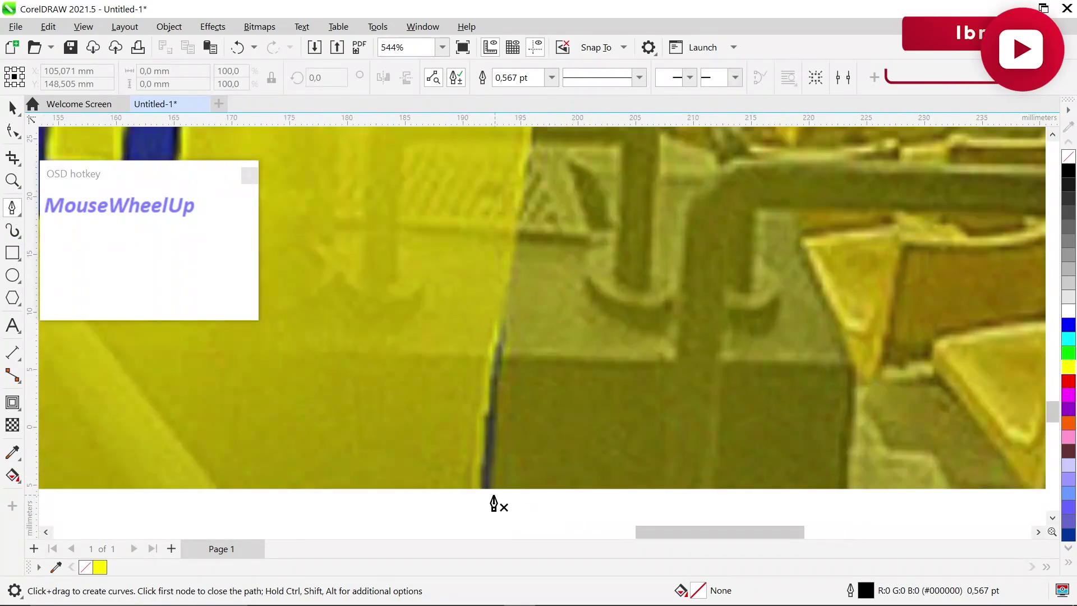
click(489, 494)
scroll(down, 3)
scroll(up, 3)
click(513, 178)
scroll(down, 3)
scroll(up, 3)
scroll(down, 3)
scroll(up, 3)
Curve the outline into the armpit, along the sleeve's lower edge and down the inner arm
drag(439, 362, 605, 266)
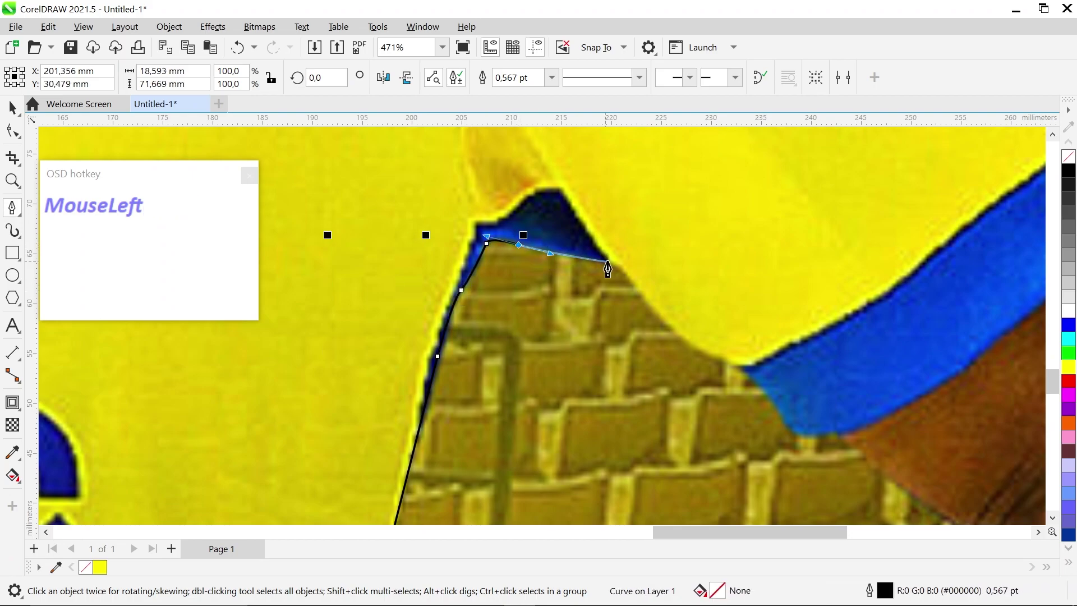
scroll(up, 3)
drag(635, 290, 556, 247)
scroll(down, 3)
scroll(up, 3)
drag(647, 295, 794, 384)
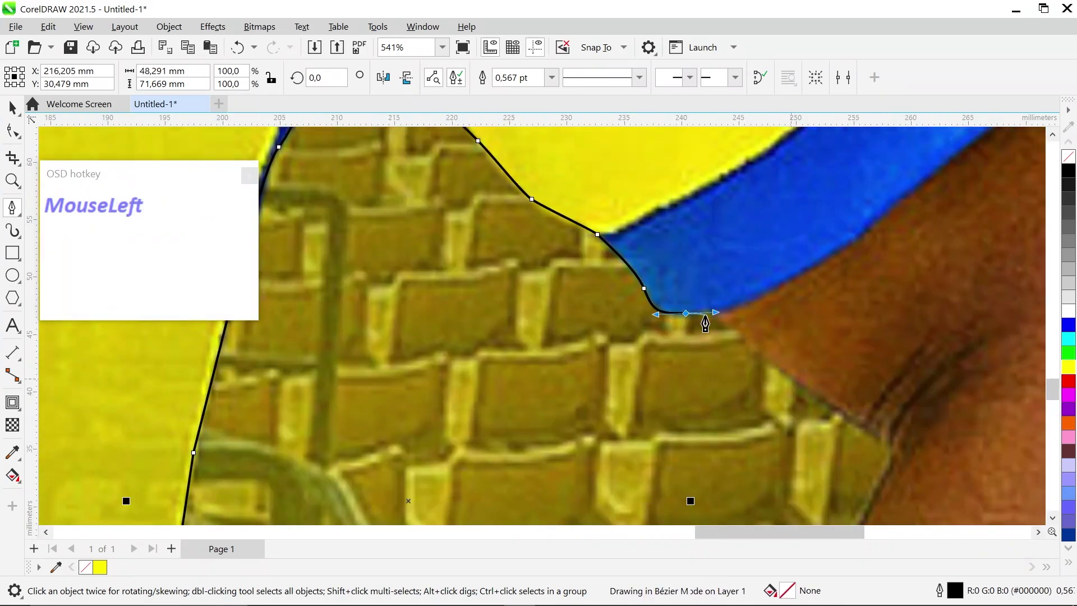
scroll(down, 3)
scroll(up, 3)
drag(843, 398, 843, 239)
scroll(down, 3)
scroll(up, 3)
scroll(down, 3)
scroll(up, 3)
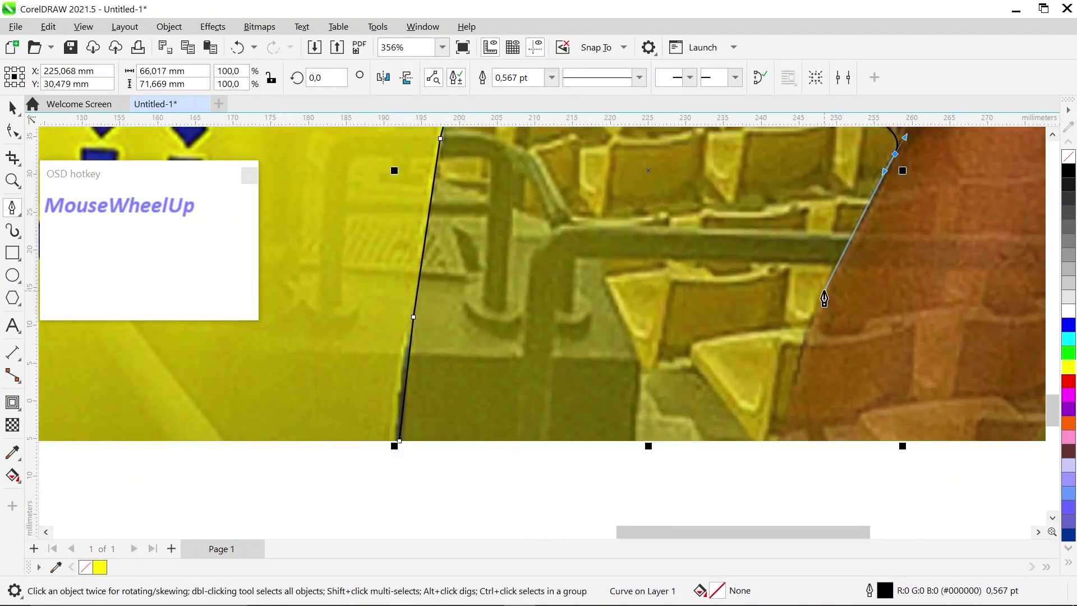
drag(834, 293, 796, 450)
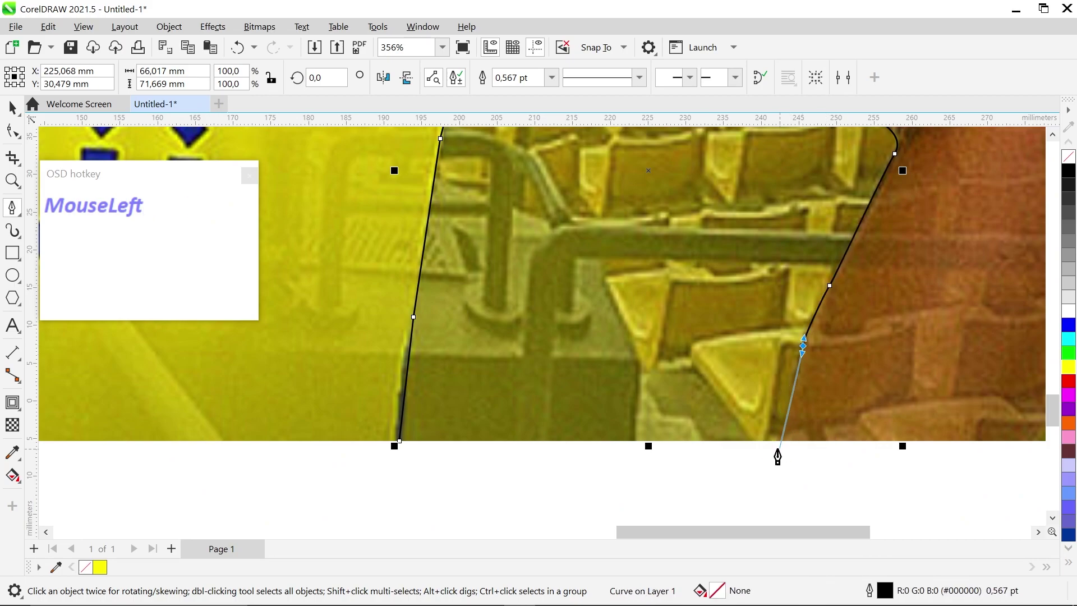
scroll(down, 3)
scroll(up, 3)
Add outline points running along near the photo's bottom edge below the arm
click(740, 434)
scroll(down, 3)
scroll(up, 3)
click(853, 380)
scroll(up, 3)
click(900, 292)
scroll(down, 3)
scroll(up, 3)
Trace the outline up the outer edge of the arm with a series of nodes
drag(842, 280, 817, 335)
scroll(down, 3)
scroll(up, 3)
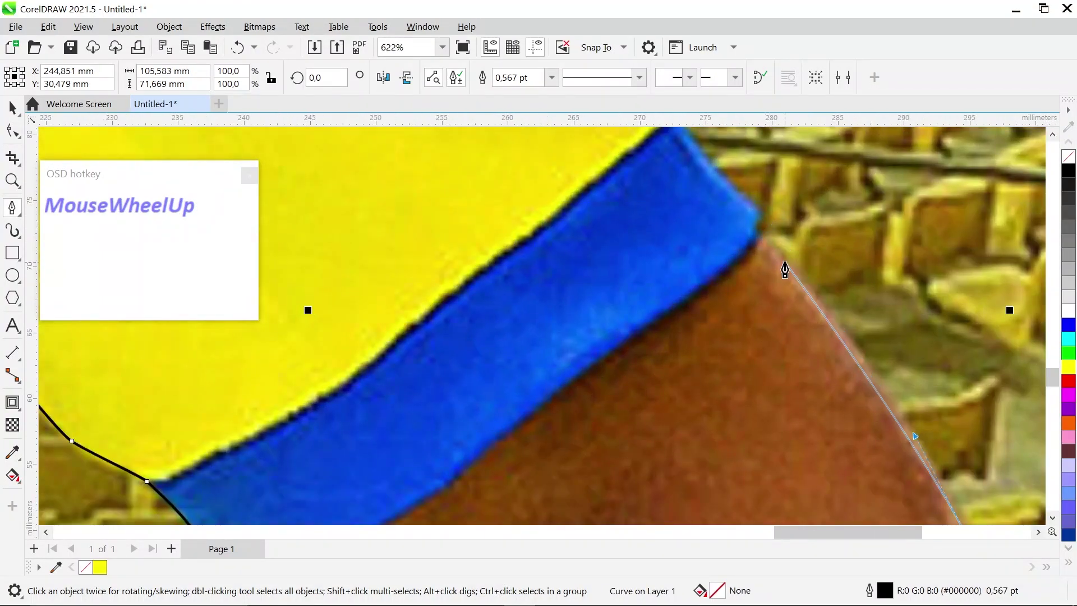
click(787, 265)
scroll(up, 3)
click(761, 211)
scroll(down, 3)
scroll(up, 3)
click(750, 330)
scroll(down, 3)
scroll(up, 3)
click(694, 301)
scroll(down, 3)
scroll(up, 3)
Curve the outline around and along the shirt shoulder
drag(702, 361, 675, 432)
scroll(down, 3)
scroll(up, 3)
drag(591, 271, 631, 282)
scroll(down, 3)
scroll(up, 3)
click(560, 320)
scroll(down, 3)
scroll(up, 3)
drag(572, 283, 803, 388)
scroll(down, 3)
scroll(up, 3)
drag(633, 337, 629, 285)
scroll(down, 3)
scroll(up, 3)
Curve the outline toward the collar and base of the neck, undoing the last misplaced node
drag(591, 298, 383, 280)
scroll(down, 3)
scroll(up, 3)
drag(545, 242, 624, 438)
scroll(down, 3)
scroll(up, 3)
drag(552, 284, 559, 222)
key(ctrl+z)
Curve the outline up the side of the neck and along the jaw
drag(553, 214, 570, 503)
scroll(down, 3)
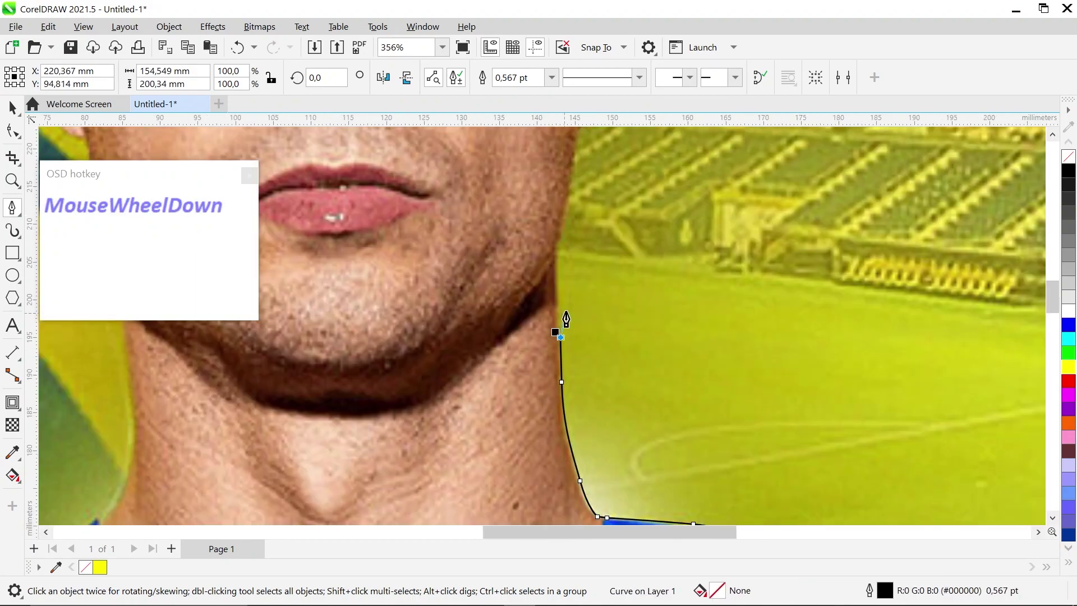
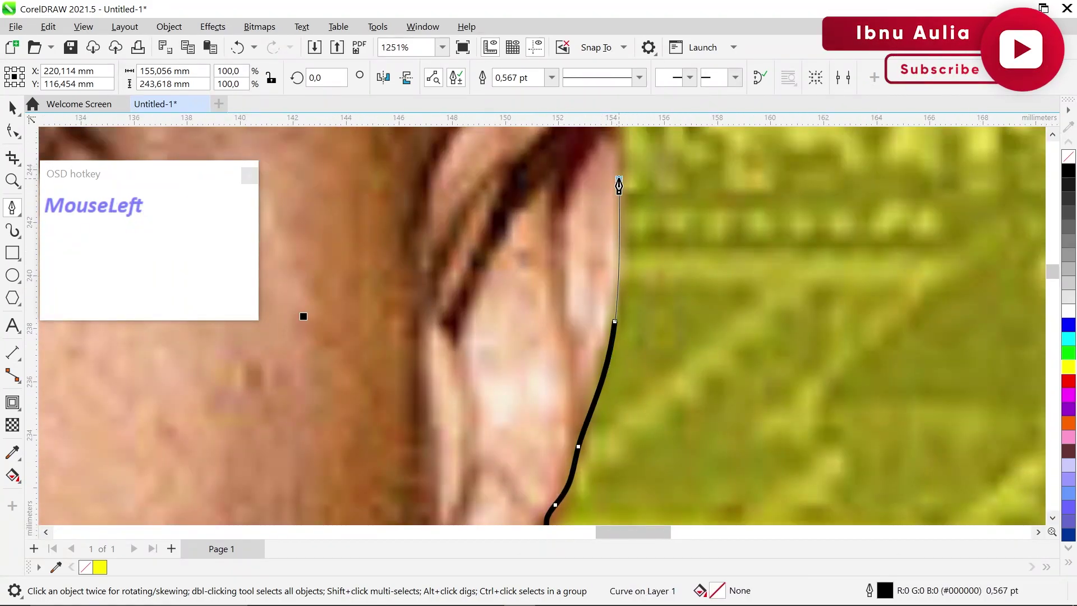
scroll(down, 3)
scroll(up, 3)
drag(627, 268, 505, 235)
scroll(down, 3)
scroll(up, 3)
Add outline nodes around the ear and just above it
click(518, 256)
scroll(down, 3)
scroll(up, 3)
click(527, 227)
scroll(down, 3)
scroll(up, 3)
click(541, 257)
scroll(down, 3)
scroll(up, 3)
click(581, 403)
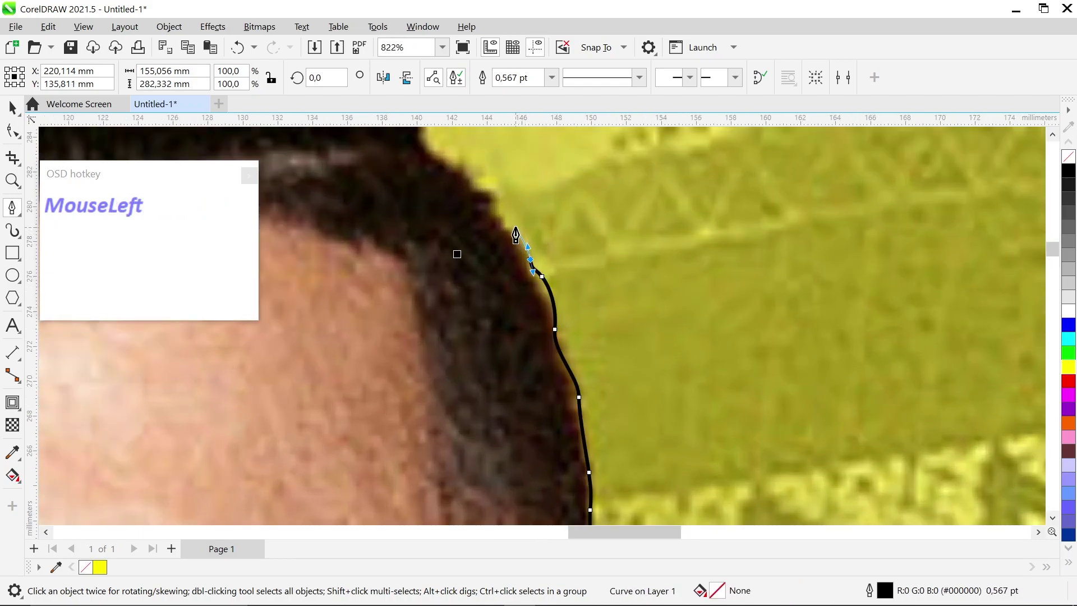
scroll(down, 3)
scroll(up, 3)
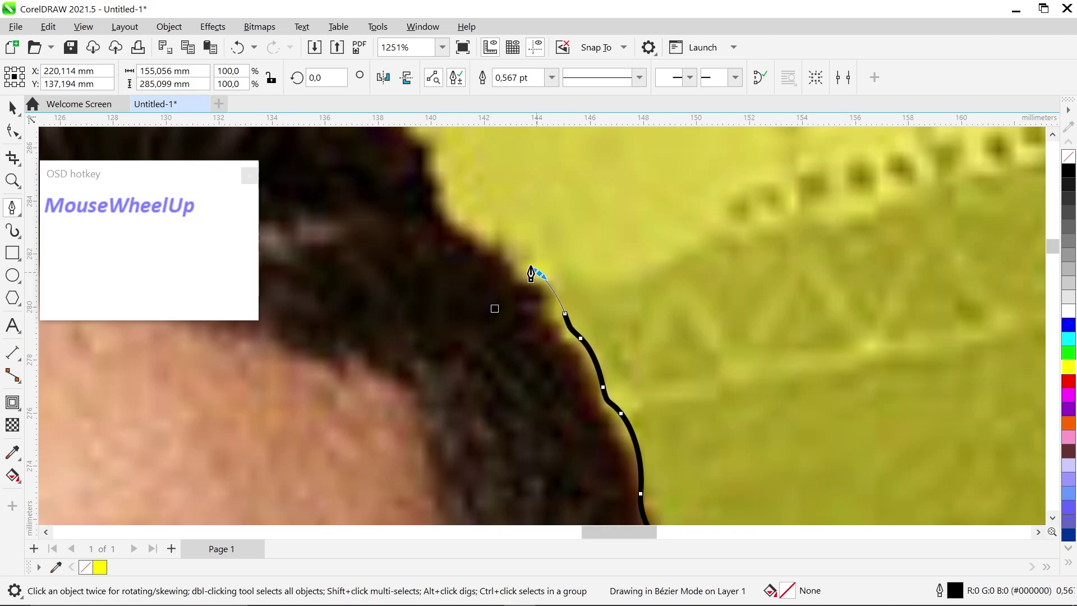
Continue the outline along the hairline and over the top of the hair
click(512, 267)
scroll(down, 3)
scroll(up, 3)
click(458, 248)
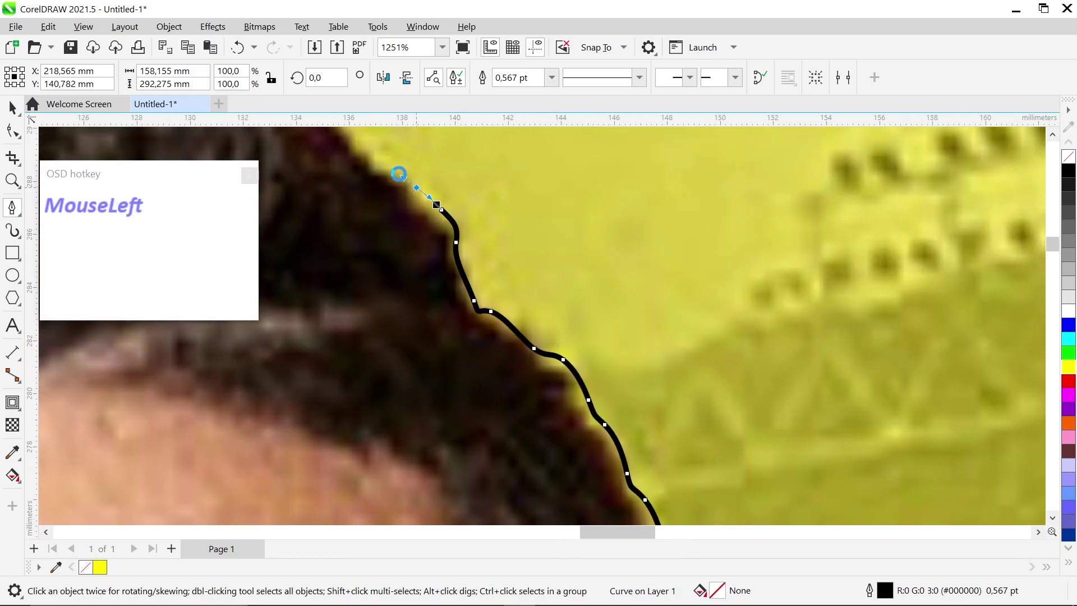
scroll(down, 3)
scroll(up, 3)
scroll(down, 3)
scroll(up, 3)
click(459, 291)
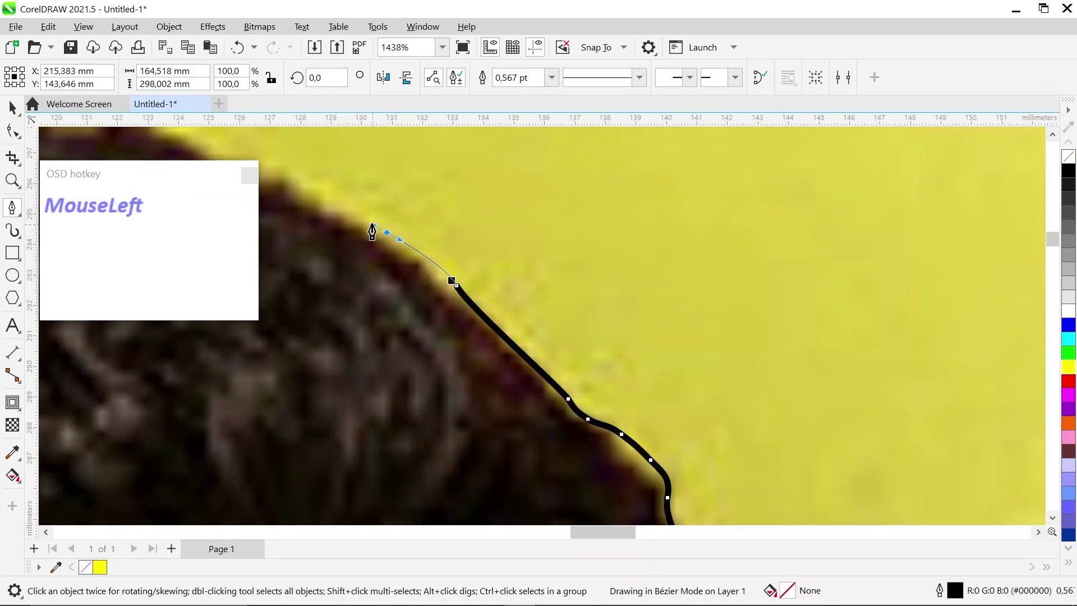
scroll(down, 3)
scroll(up, 3)
click(457, 274)
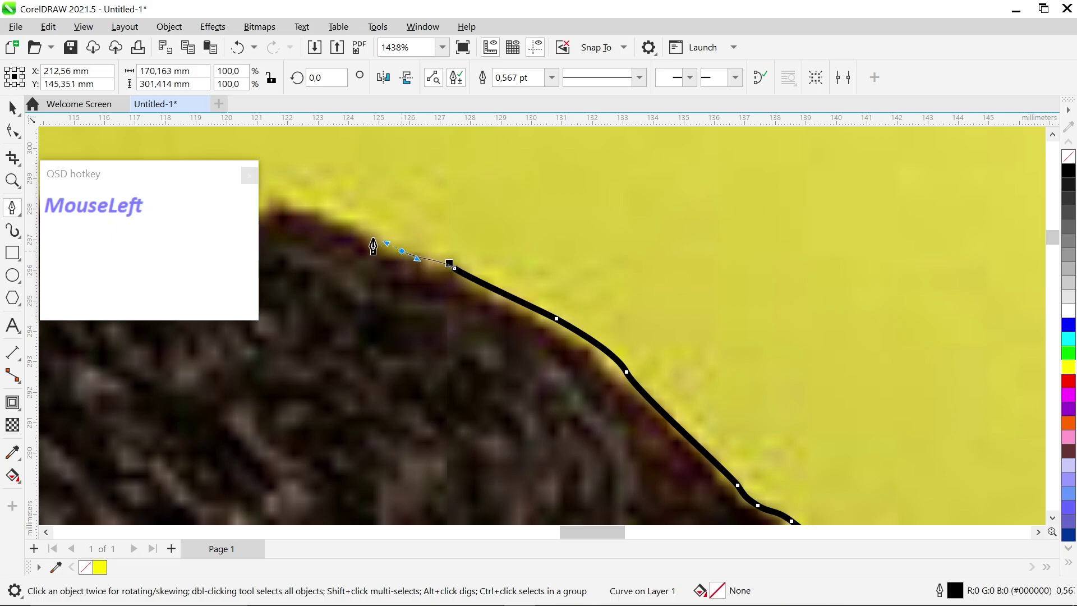
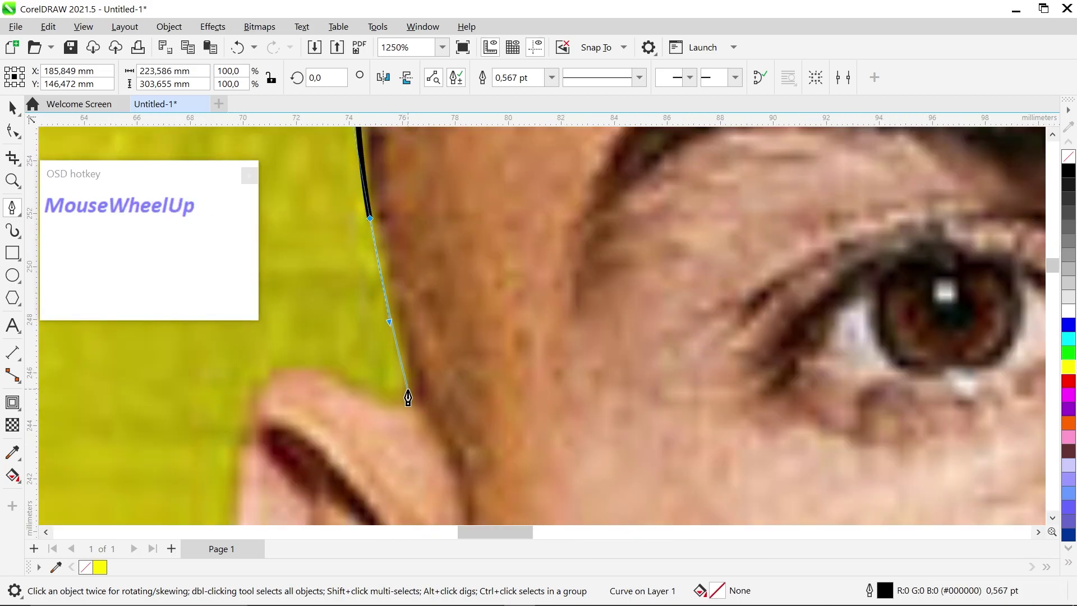
Trace the outline over the hair and down the left side of the head
drag(410, 399, 324, 309)
scroll(down, 3)
scroll(up, 3)
drag(292, 405, 341, 311)
scroll(down, 3)
scroll(up, 3)
click(331, 432)
scroll(down, 3)
scroll(up, 3)
click(365, 438)
scroll(down, 3)
scroll(up, 3)
Continue the outline around the left ear and just below it
drag(414, 416, 497, 303)
scroll(down, 3)
scroll(up, 3)
click(529, 409)
scroll(down, 3)
scroll(up, 3)
click(525, 392)
scroll(down, 3)
scroll(up, 3)
click(555, 442)
scroll(down, 3)
scroll(up, 3)
Carry the outline down the left side of the neck toward the left shoulder
drag(582, 393, 440, 260)
scroll(down, 3)
scroll(up, 3)
click(350, 353)
scroll(down, 3)
scroll(up, 3)
click(253, 388)
scroll(down, 3)
scroll(up, 3)
drag(391, 324, 250, 404)
scroll(down, 3)
scroll(up, 3)
Trace over the left shoulder and along the sleeve to where it meets the arm
click(409, 377)
scroll(down, 3)
scroll(up, 3)
drag(394, 411, 368, 479)
scroll(down, 3)
scroll(up, 3)
click(385, 385)
scroll(down, 3)
scroll(up, 3)
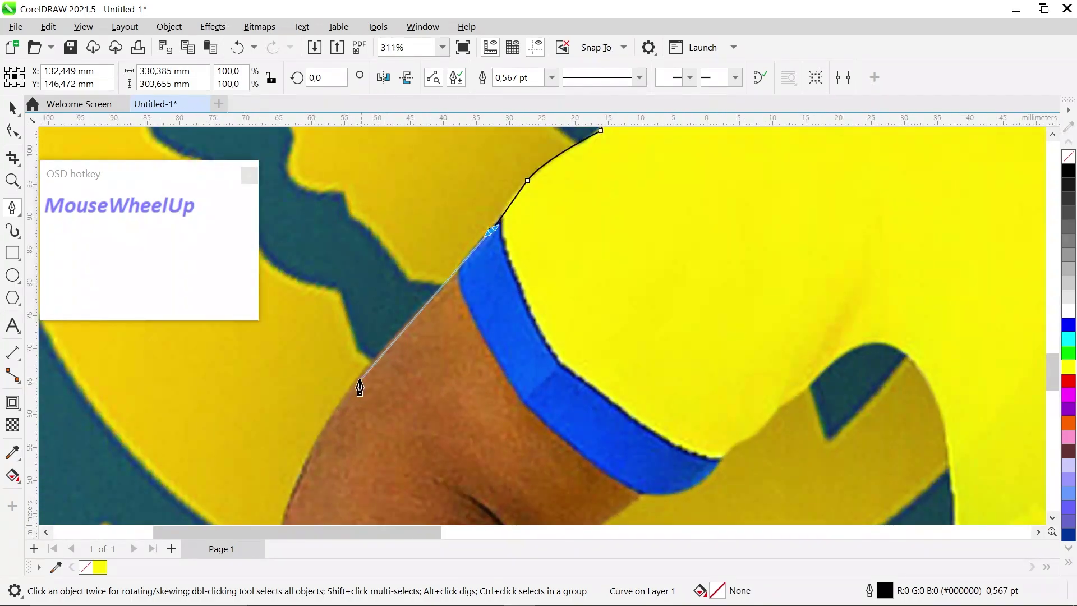
click(343, 405)
scroll(down, 3)
scroll(up, 3)
Follow the upper left arm, curve around the elbow and continue down the arm
click(353, 355)
scroll(up, 3)
drag(357, 406, 380, 468)
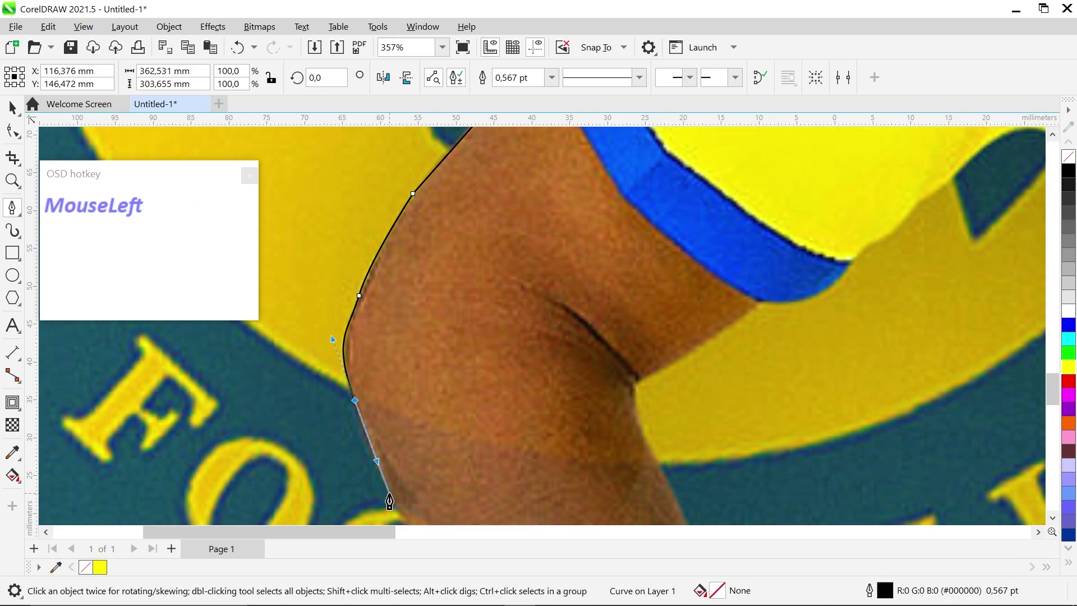
scroll(up, 3)
scroll(down, 3)
scroll(up, 3)
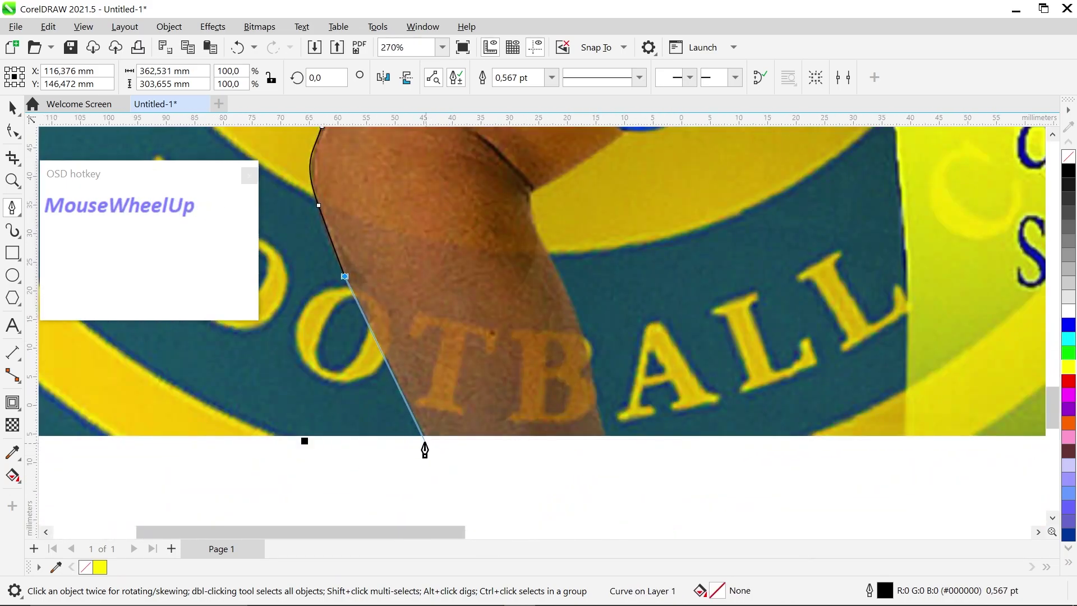
click(430, 446)
scroll(up, 3)
click(595, 395)
scroll(up, 3)
scroll(down, 3)
scroll(up, 3)
Undo a misplaced bottom-edge point and recurve the outline along the left arm
click(553, 270)
scroll(down, 3)
key(ctrl+z)
scroll(up, 3)
key(ctrl+z)
drag(549, 257, 532, 344)
scroll(down, 3)
scroll(up, 3)
Place outline points along the bottom edge of the player
click(517, 243)
scroll(up, 3)
click(651, 260)
scroll(up, 3)
click(662, 250)
scroll(down, 3)
scroll(up, 3)
Continue the tracing up the far side along the shoulder's edge toward the ball
click(679, 307)
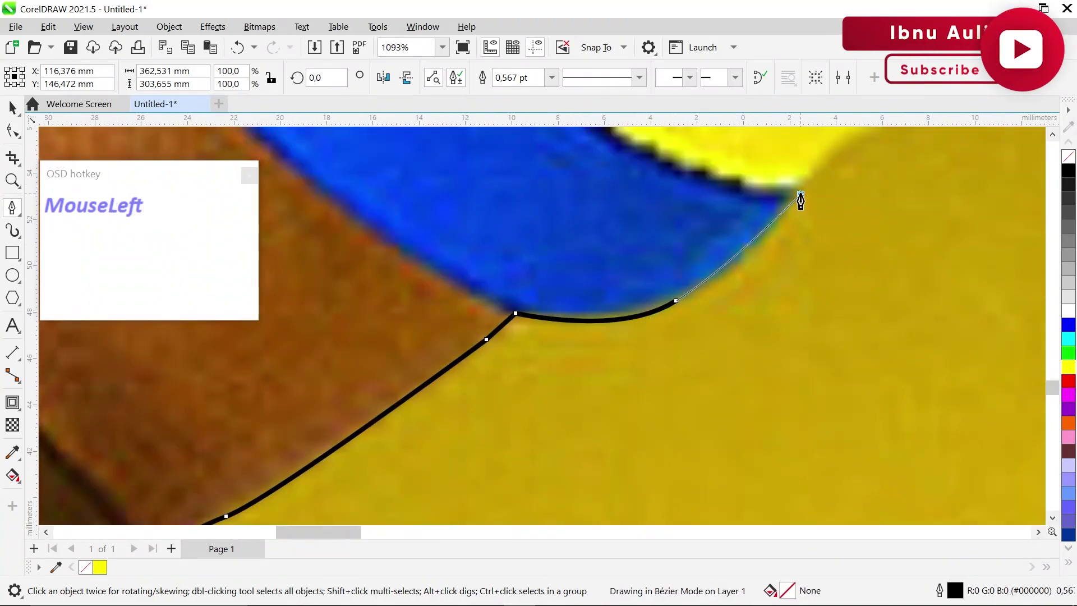
scroll(down, 3)
scroll(up, 3)
drag(557, 358, 526, 381)
scroll(down, 3)
scroll(up, 3)
click(716, 250)
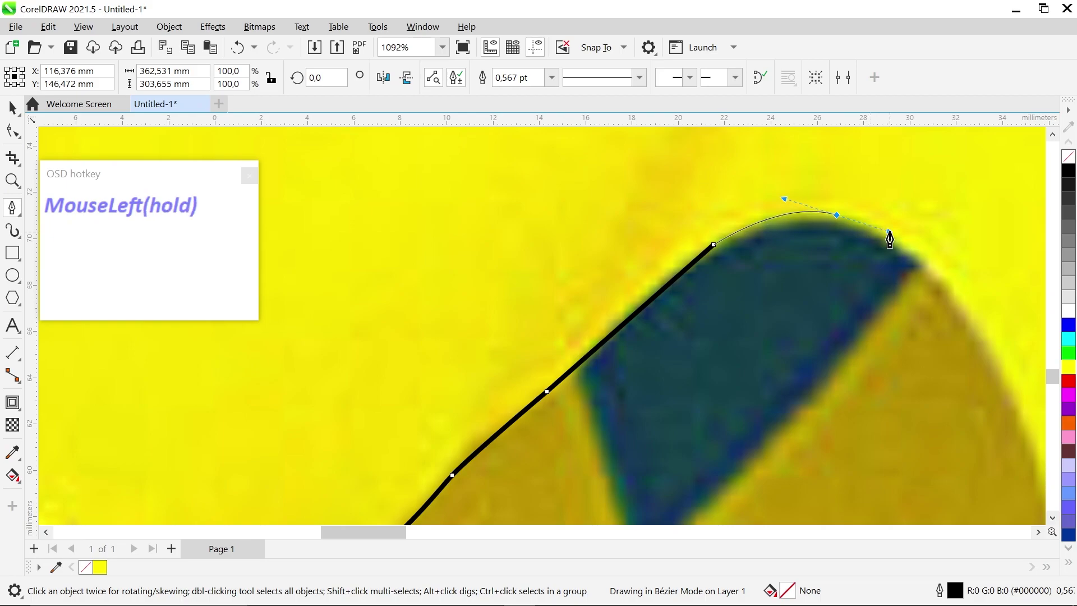
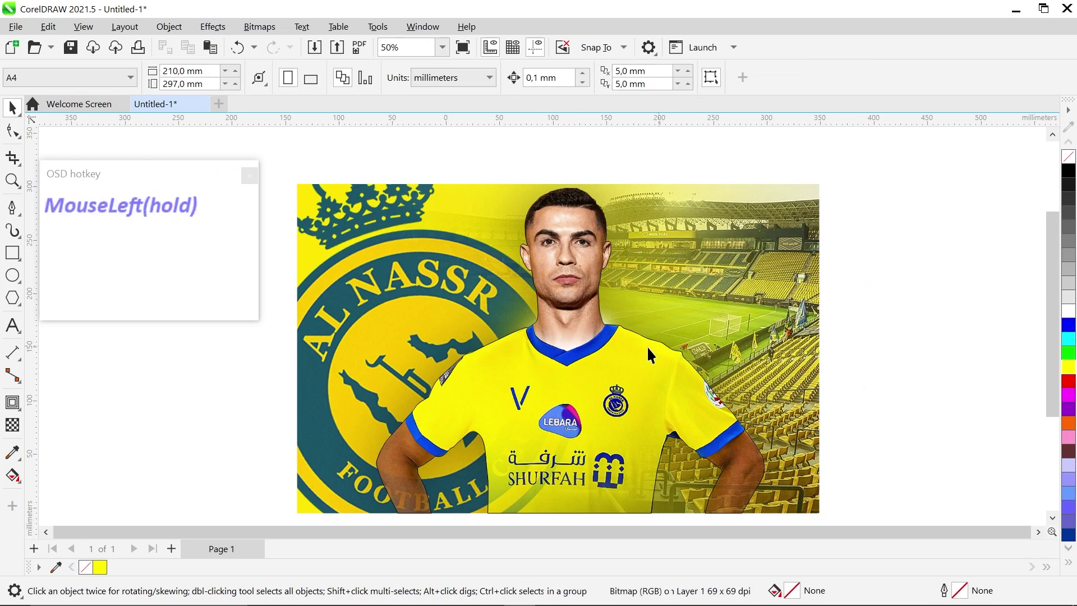
Delete a stray element, reselect the poster photo and undo the last change
scroll(up, 3)
scroll(down, 3)
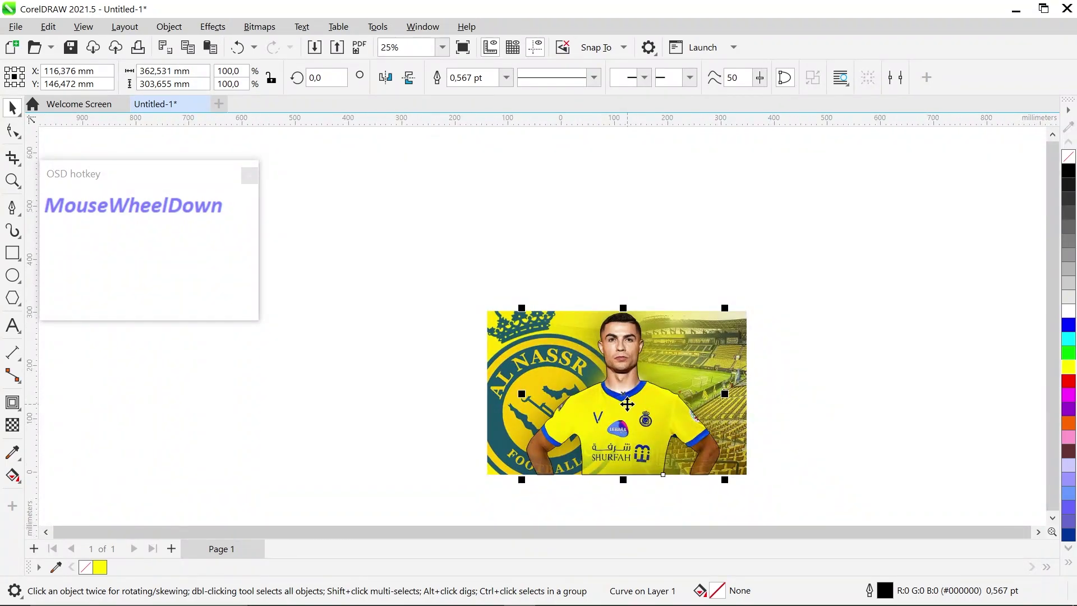
scroll(up, 3)
scroll(down, 3)
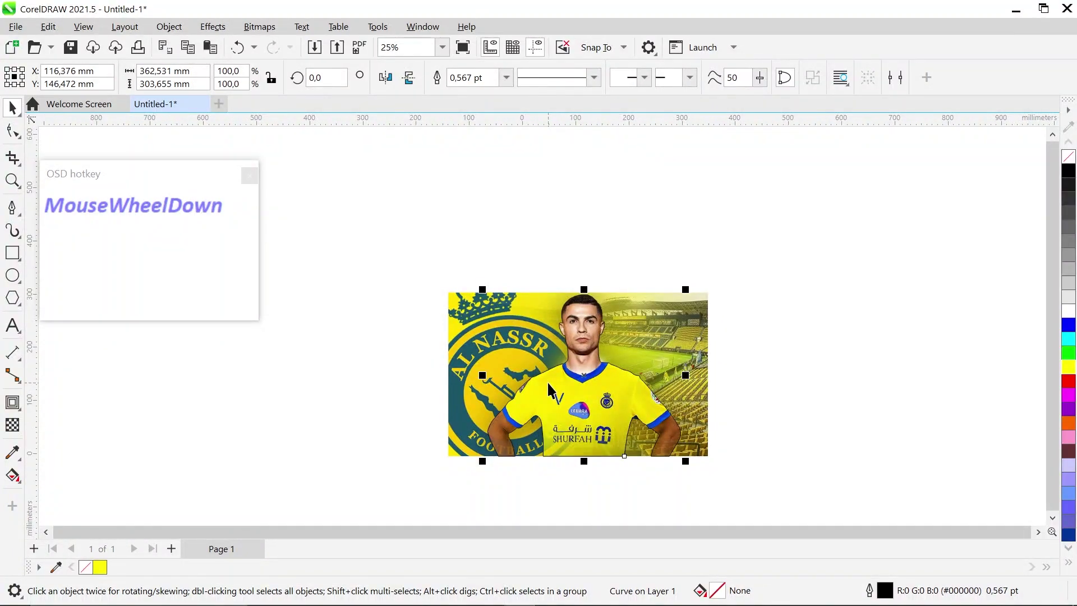
key(Delete)
scroll(up, 3)
scroll(down, 3)
click(561, 379)
key(ctrl+z)
scroll(up, 3)
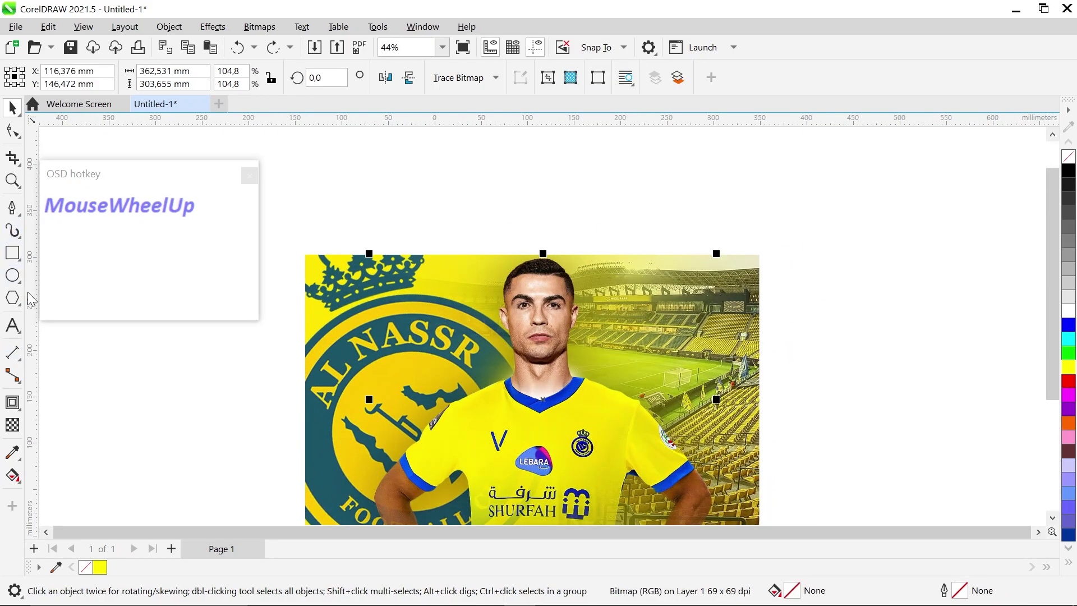
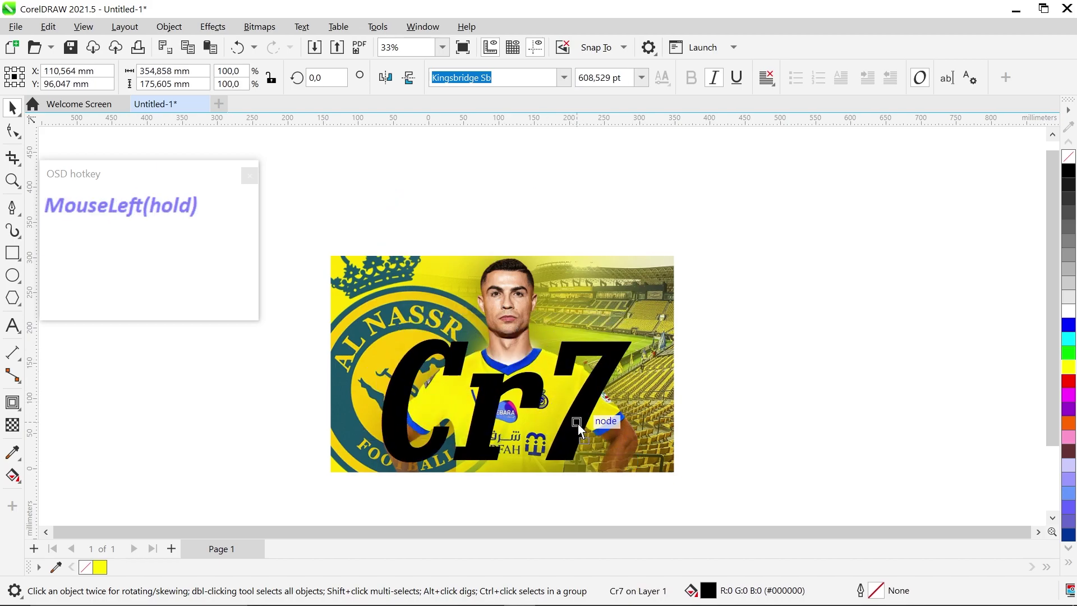
Apply a 2.54 mm white outside contour to the Cr7 text and select text with contour
scroll(up, 3)
click(20, 408)
scroll(up, 3)
click(726, 303)
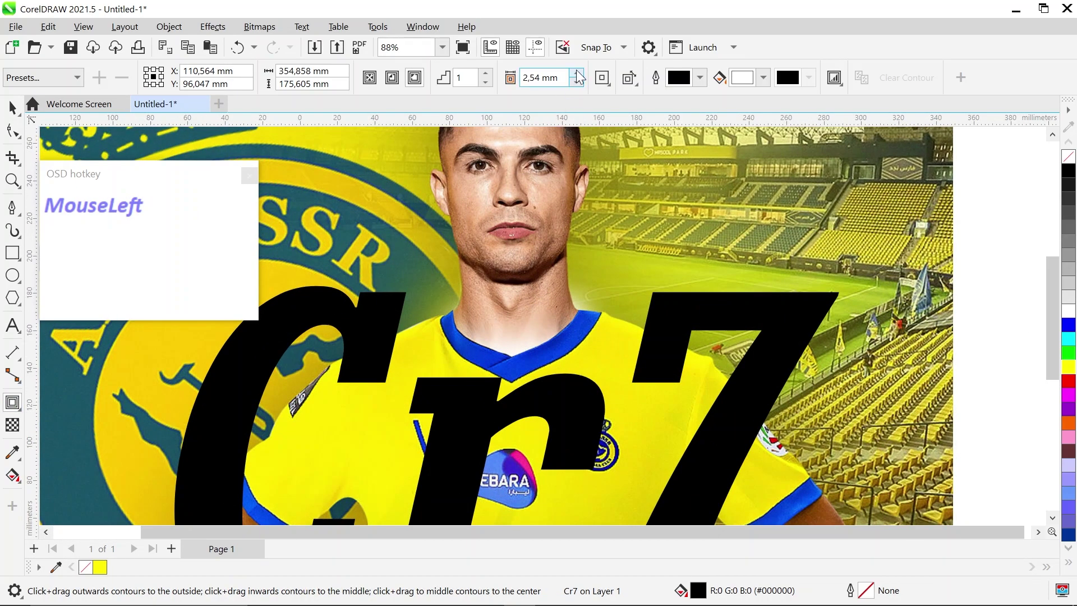
scroll(down, 3)
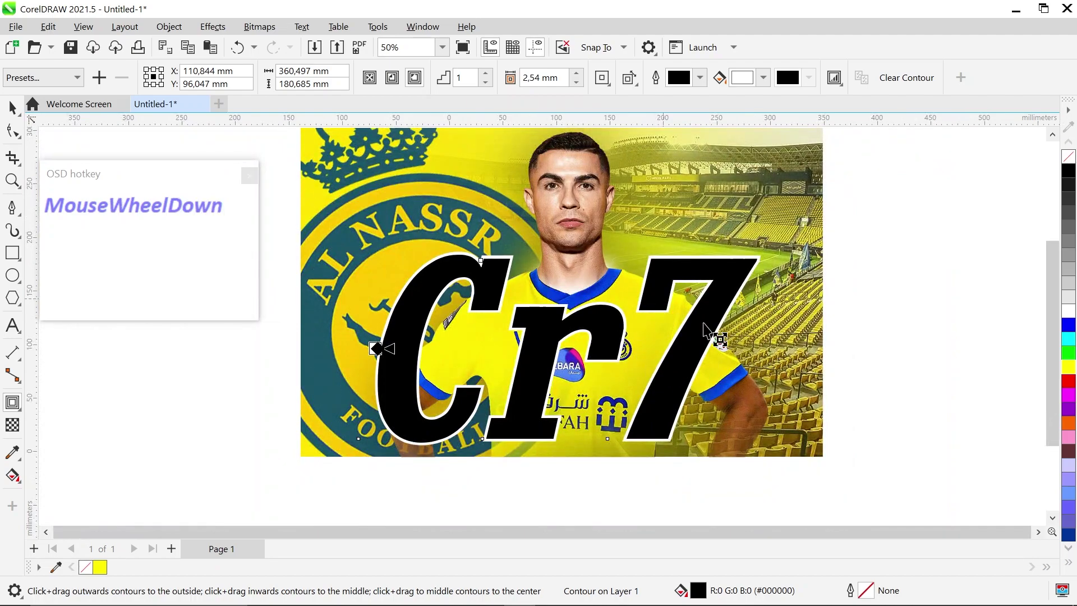
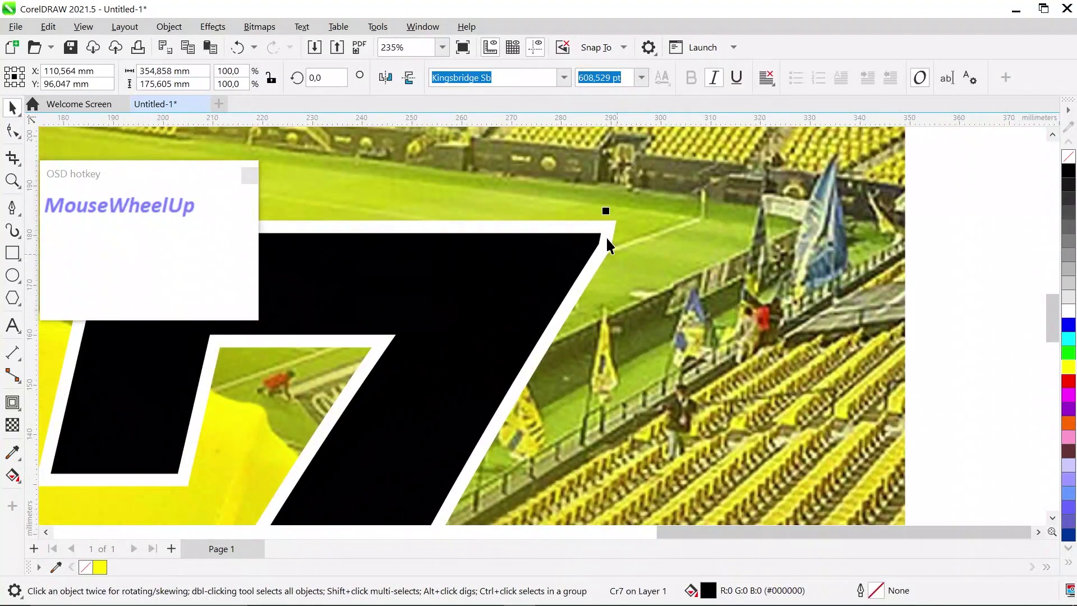
click(610, 244)
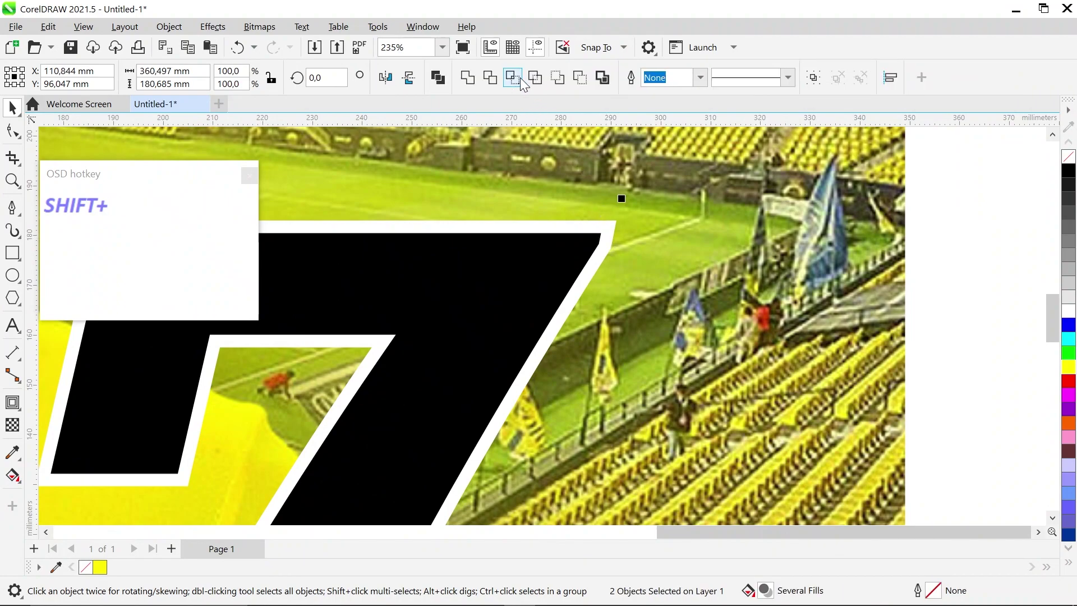
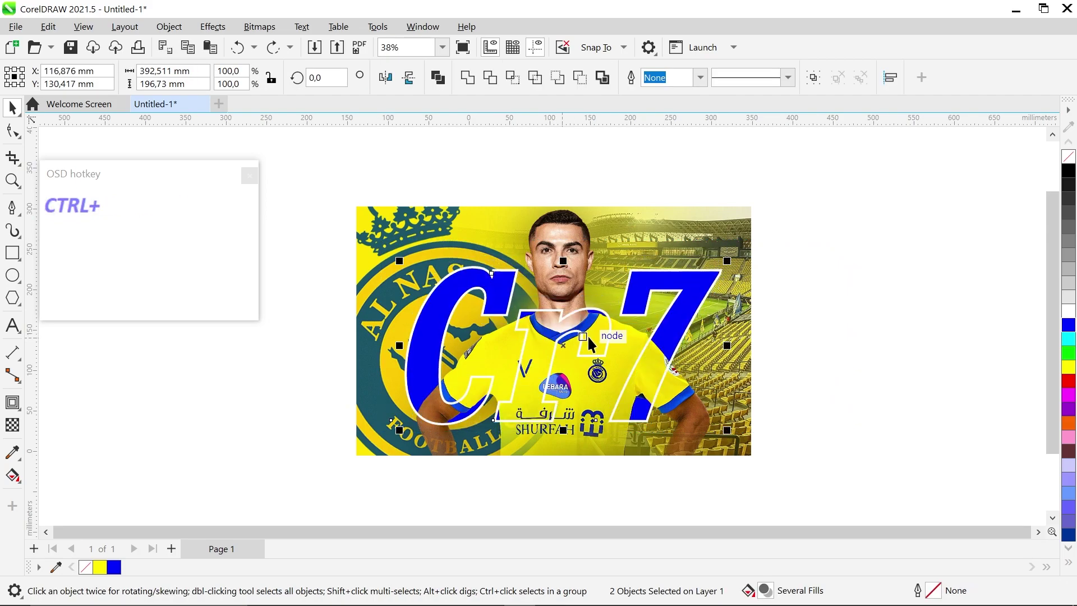
Deselect everything to preview the blue Cr7 letters with their white outline
scroll(down, 3)
click(804, 377)
scroll(down, 3)
scroll(up, 3)
scroll(down, 3)
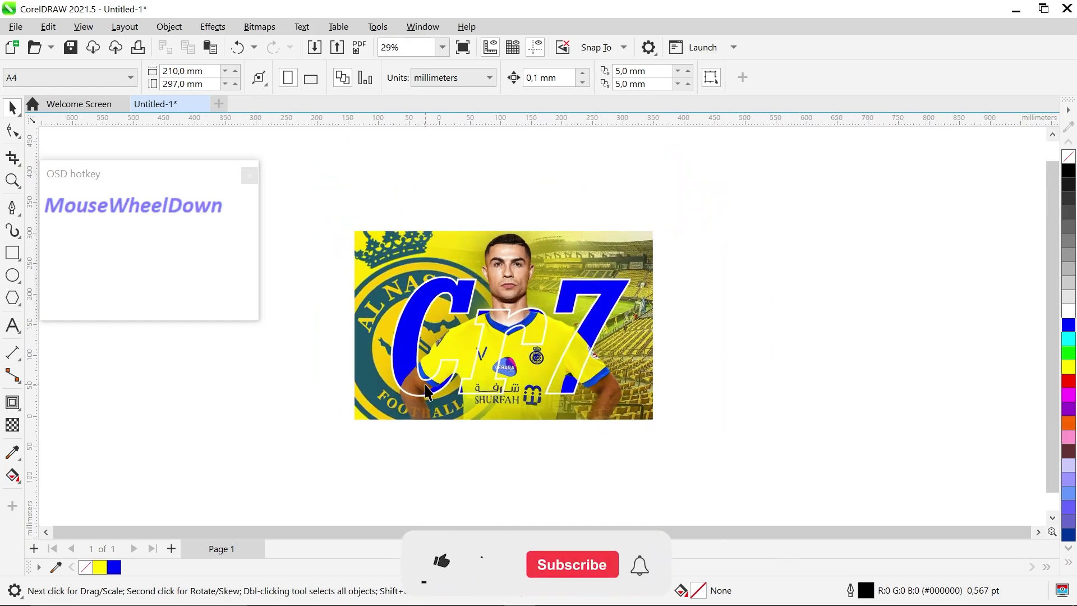
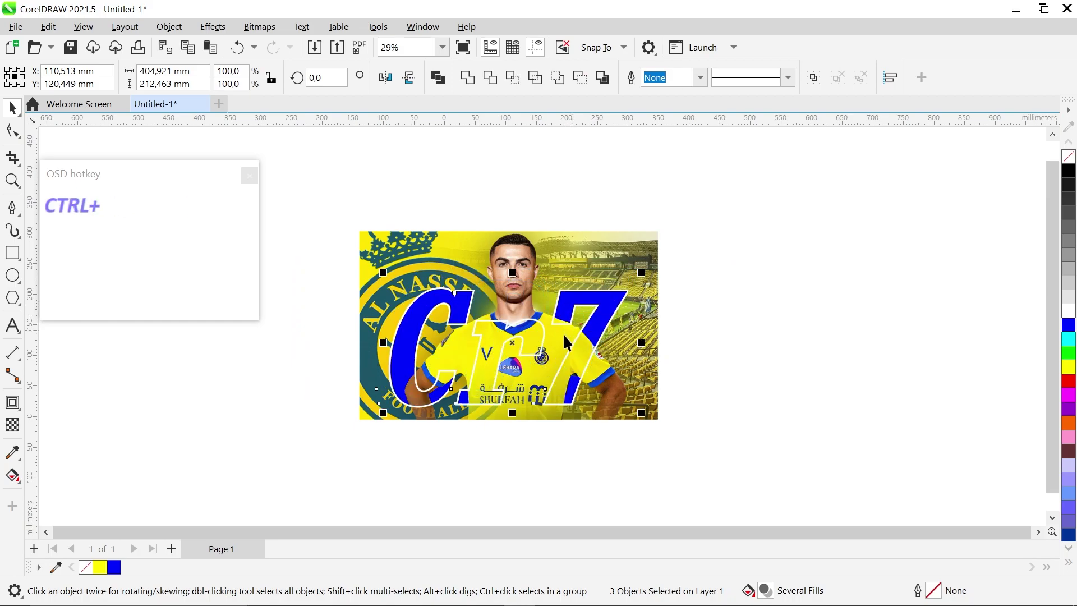
Rotate Cr7 90° to vertical and place it beside the player's head behind the cut-out
drag(563, 322, 565, 259)
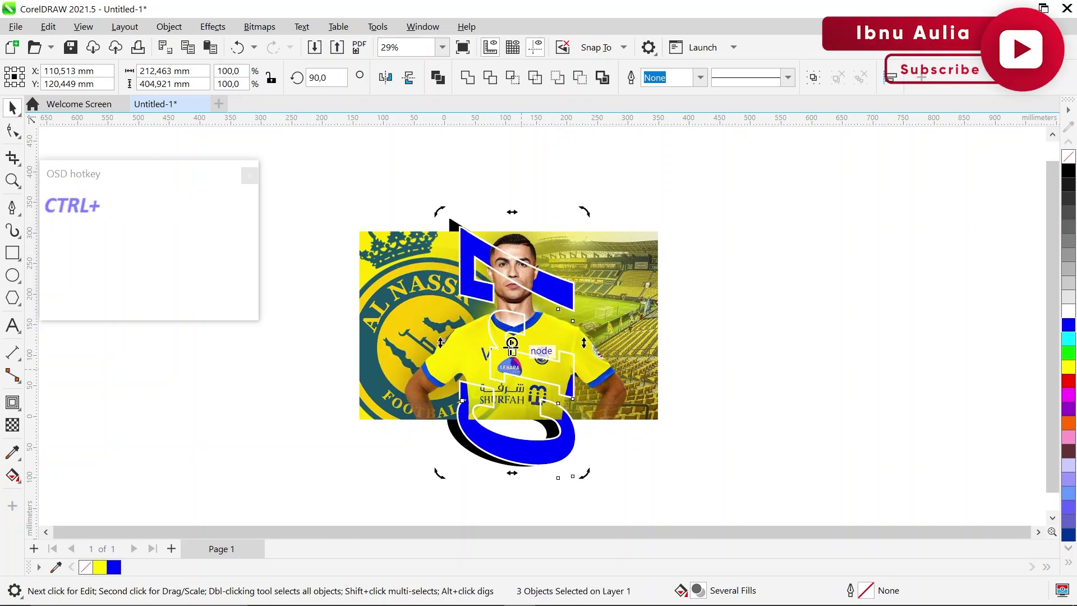
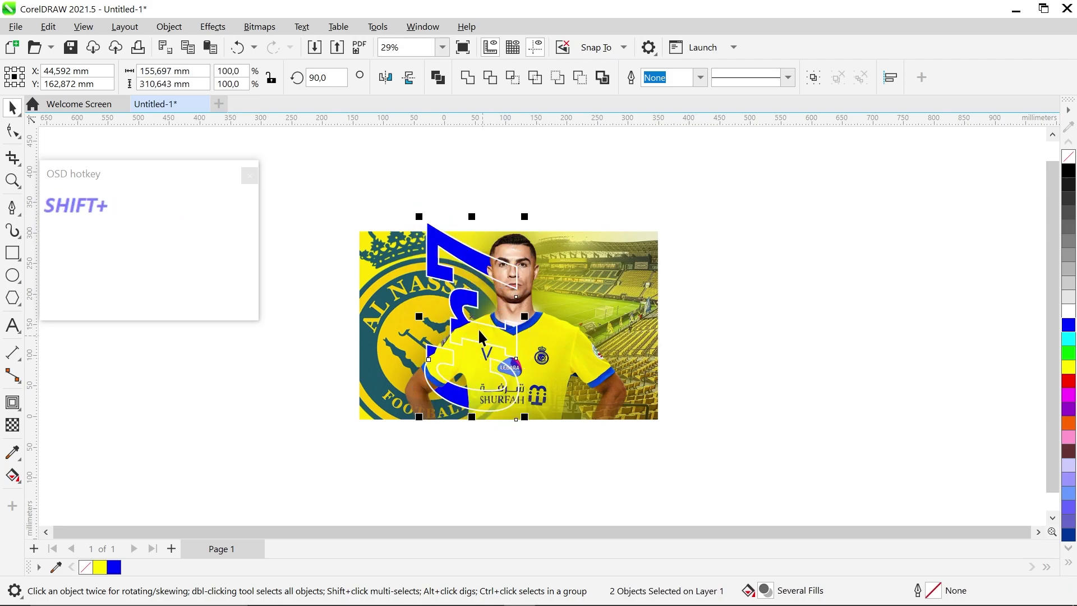
drag(482, 325, 476, 328)
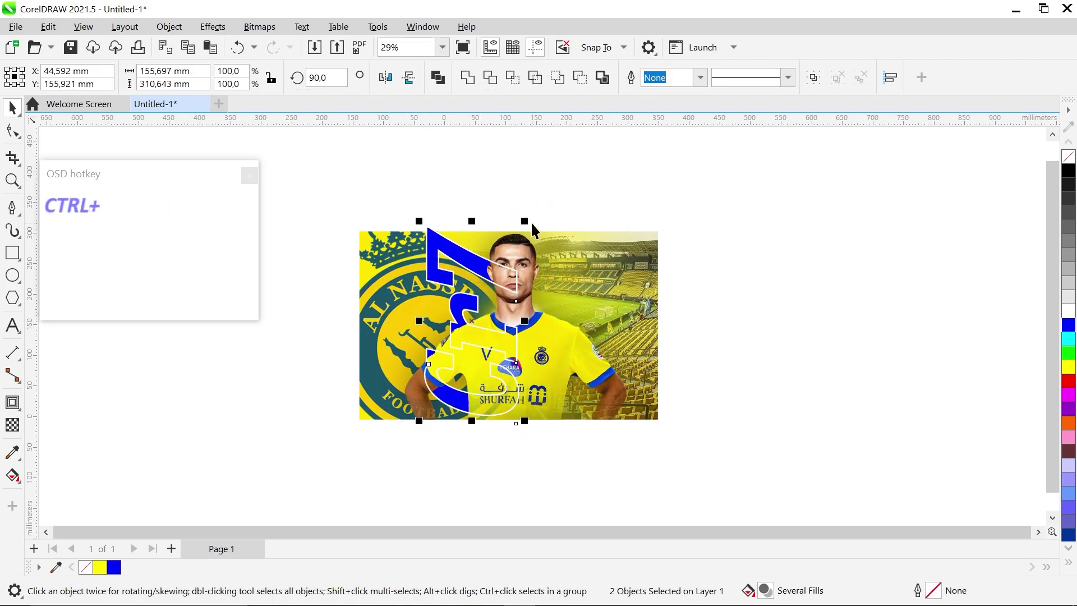
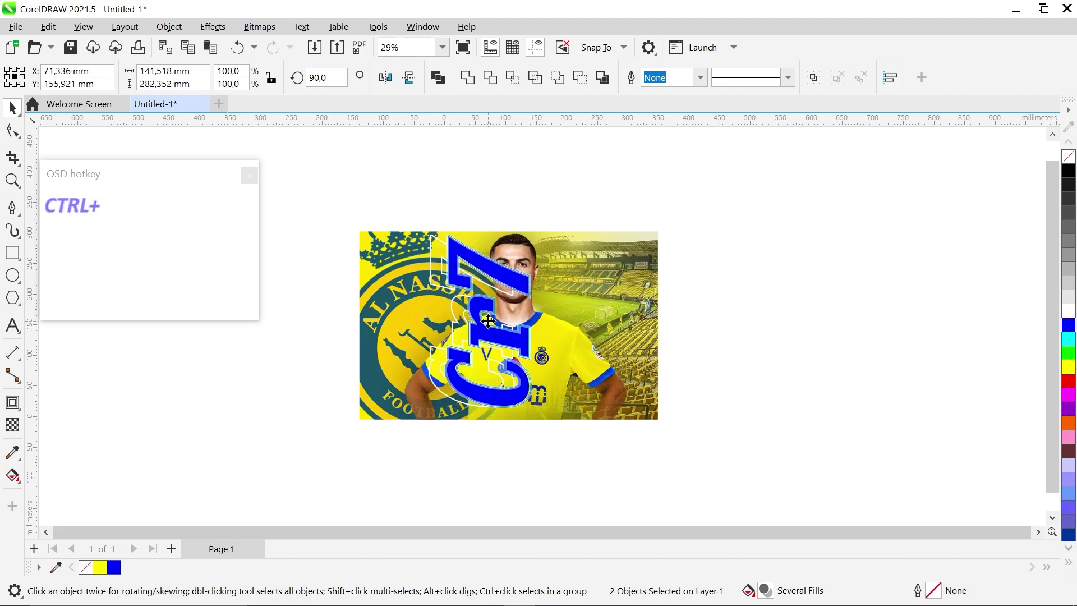
click(740, 320)
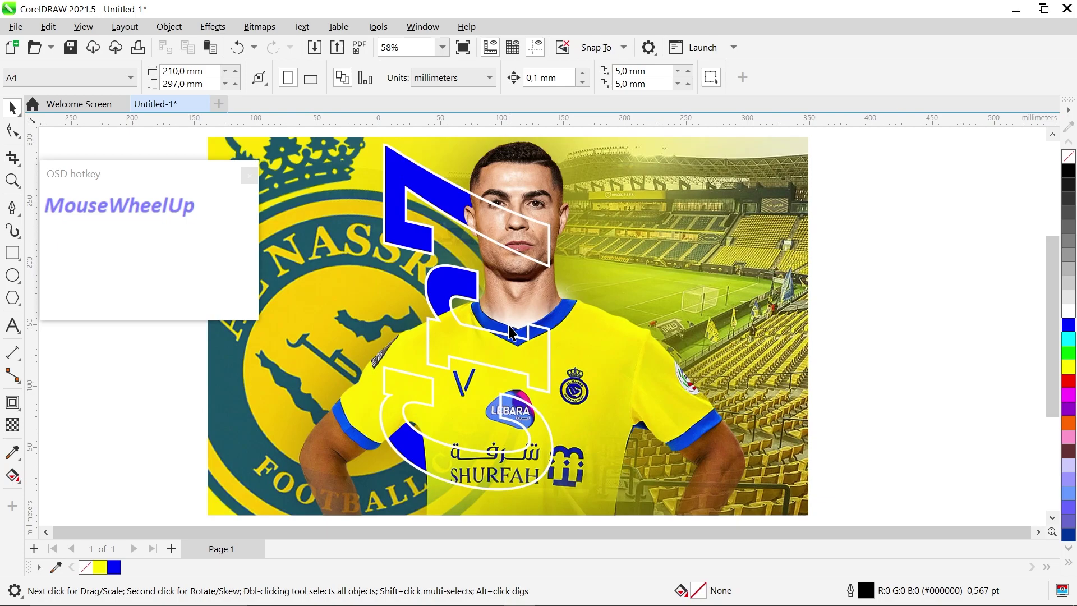